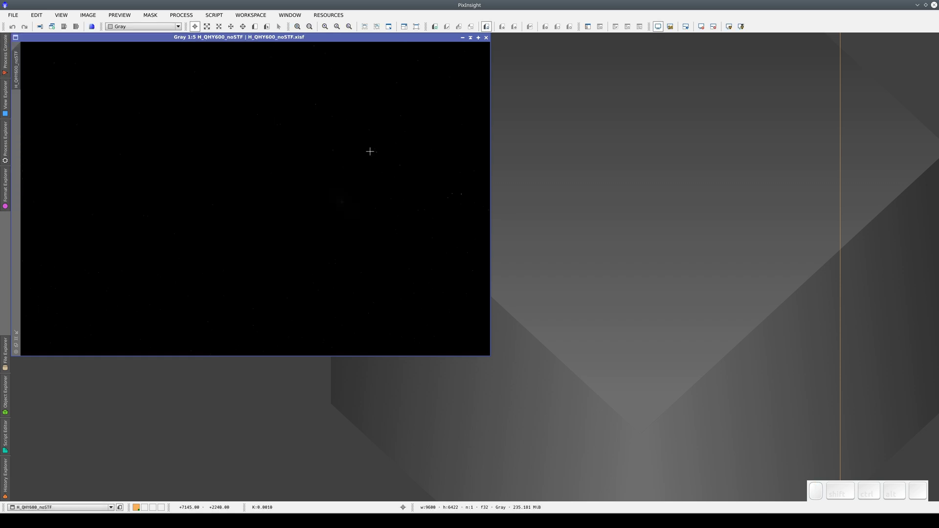
Maximize the H_QHY600_noSTF window to fill the workspace and zoom in to 3:1 on its stars.
left_click_drag(322, 36, 477, 128)
left_click(477, 129)
scroll("down", 3)
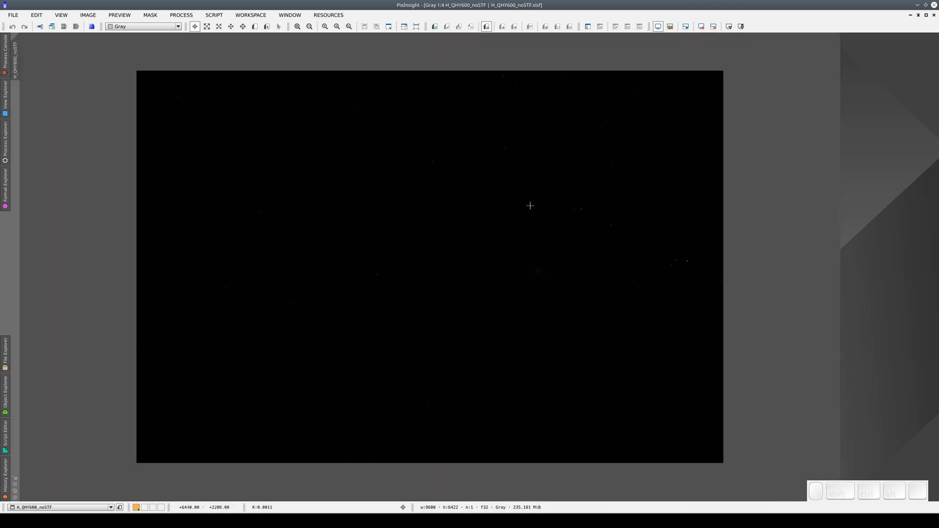
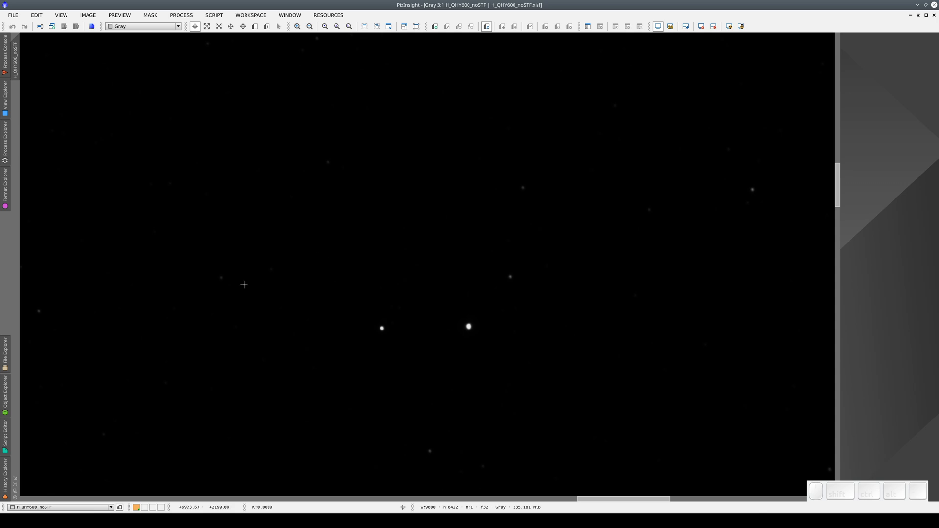
Switch to the Pan tool to move toward the faint galaxy core.
key("space")
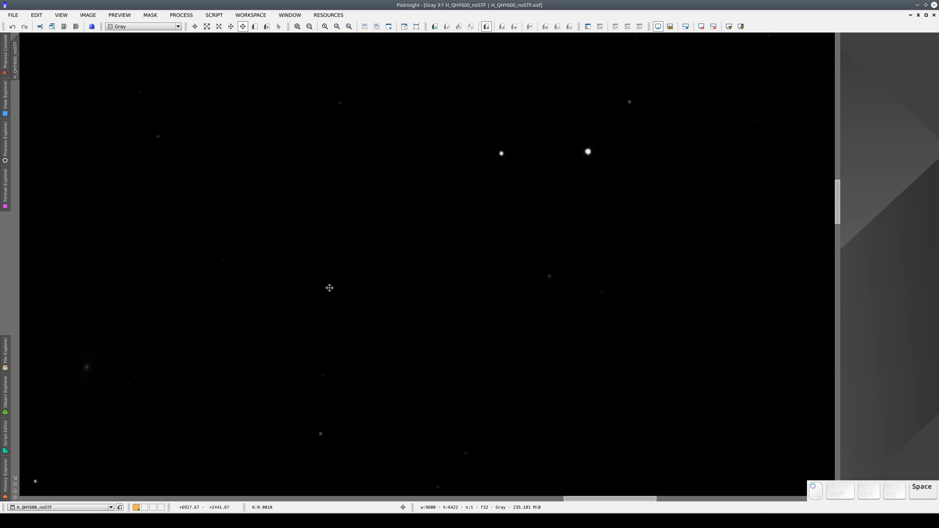
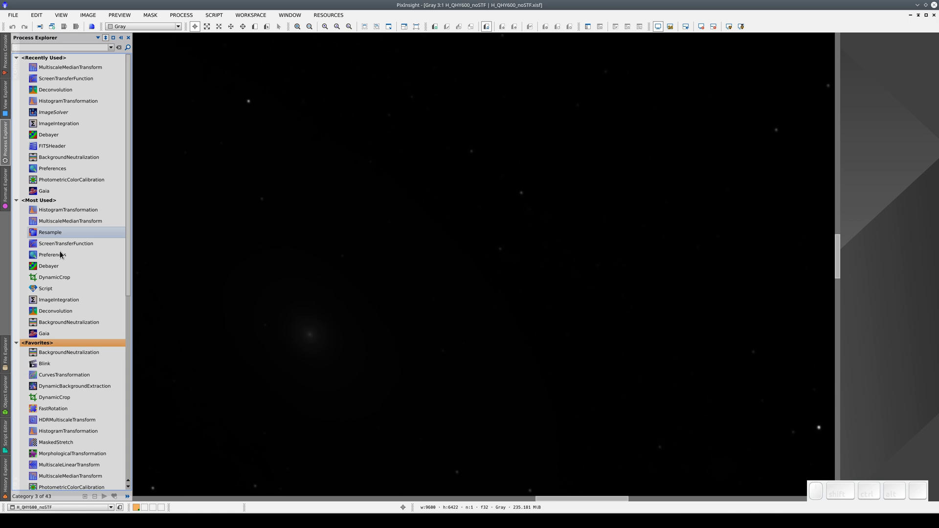
Launch ScreenTransferFunction from Process Explorer, Auto Stretch the Andromeda image and reposition the STF window.
scroll("down", 3)
scroll("down", 3)
middle_click(59, 299)
left_click(56, 405)
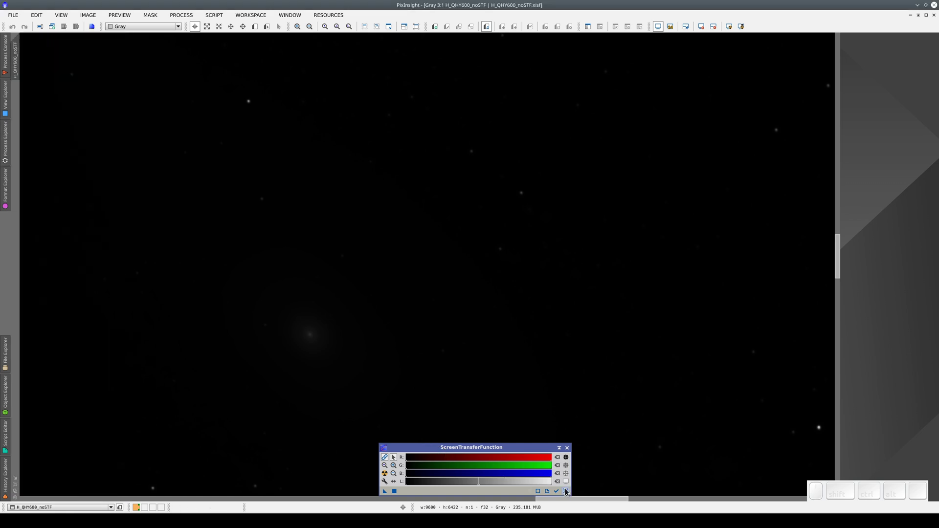
left_click(566, 490)
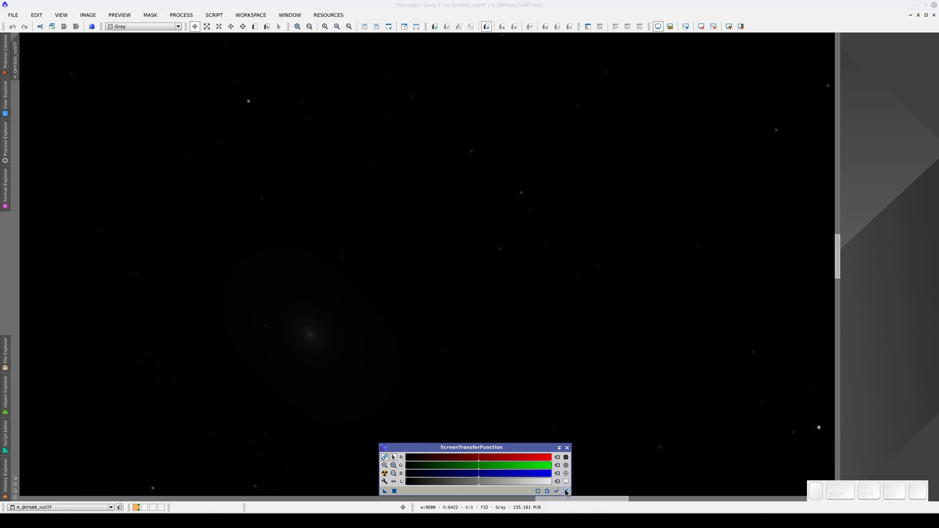
left_click_drag(507, 448, 475, 411)
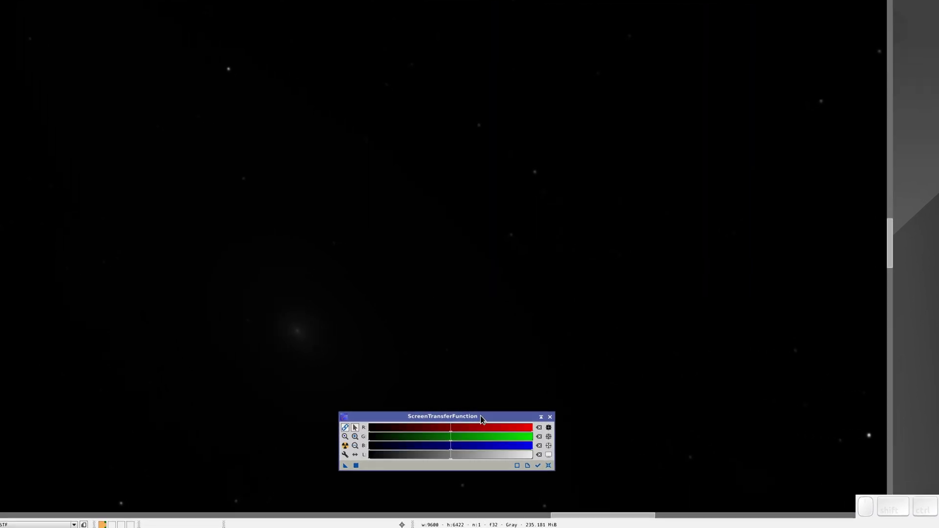
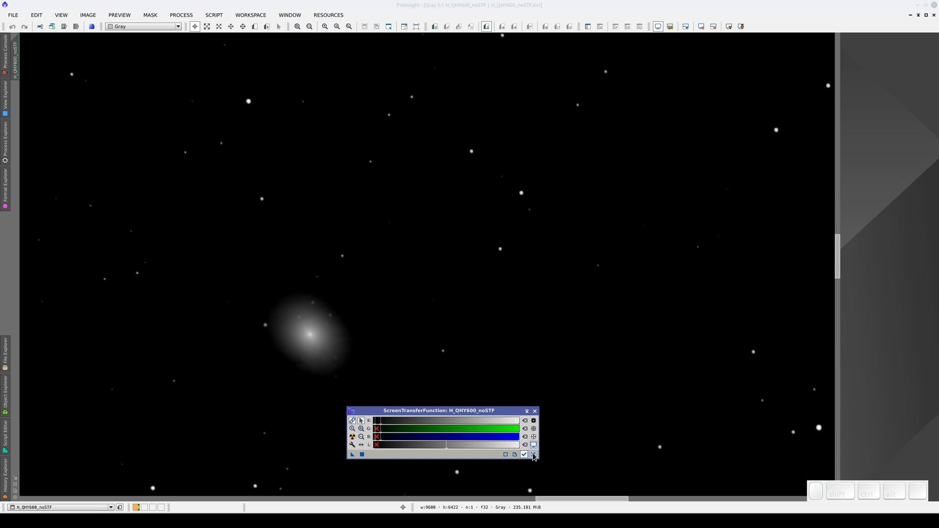
Reset the STF so the Andromeda image returns to its dark, unstretched display.
left_click(534, 454)
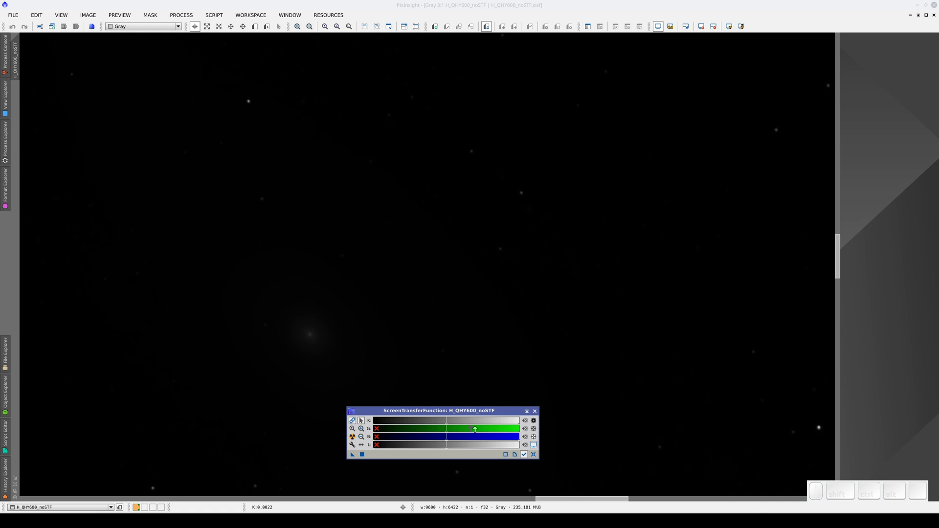
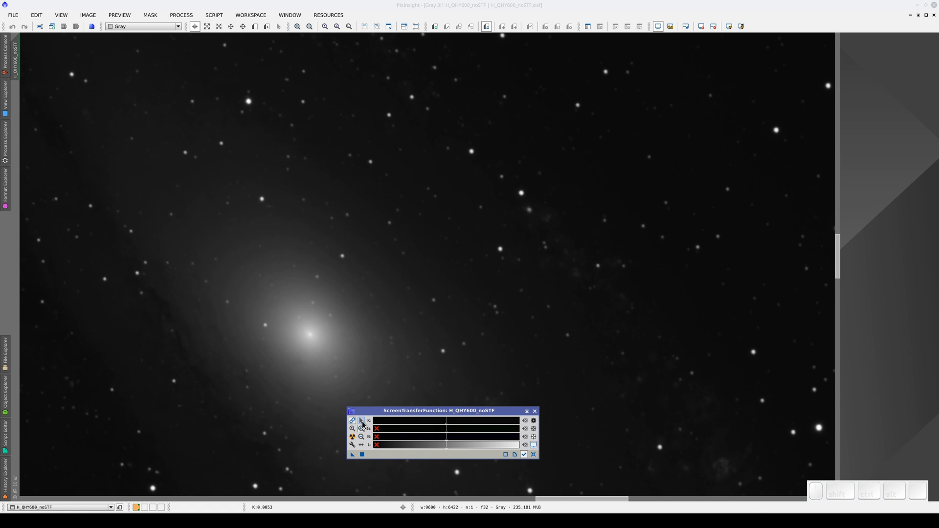
Brighten the STF shadows manually and zoom out to 1:4 to show the whole Andromeda frame.
left_click(363, 422)
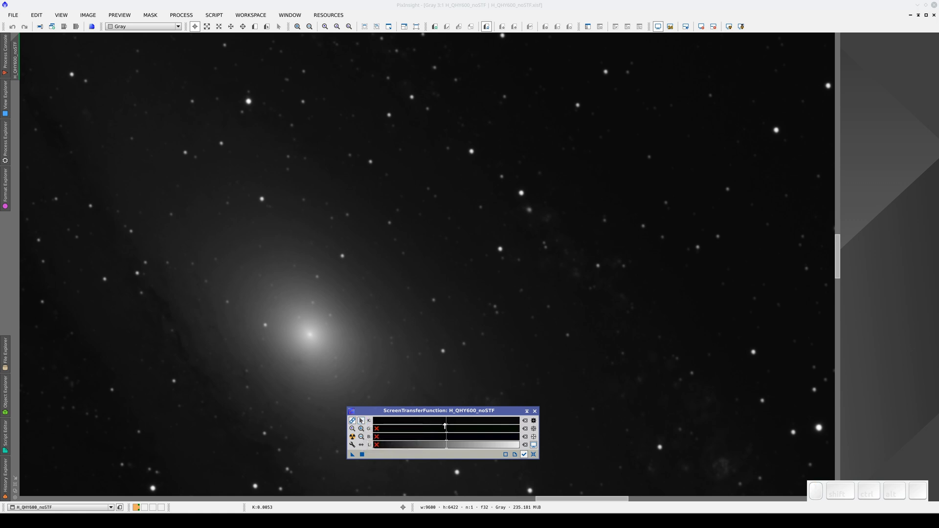
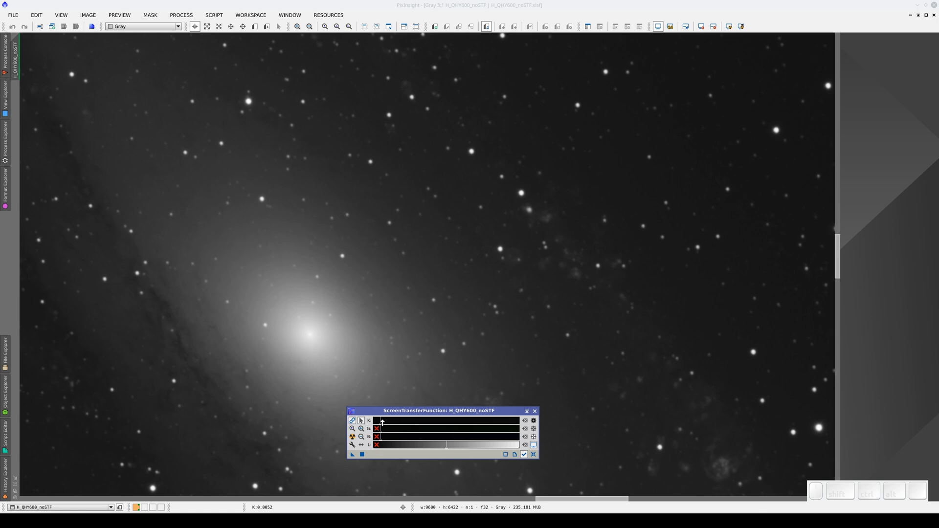
scroll("up", 3)
scroll("up", 3)
scroll("down", 3)
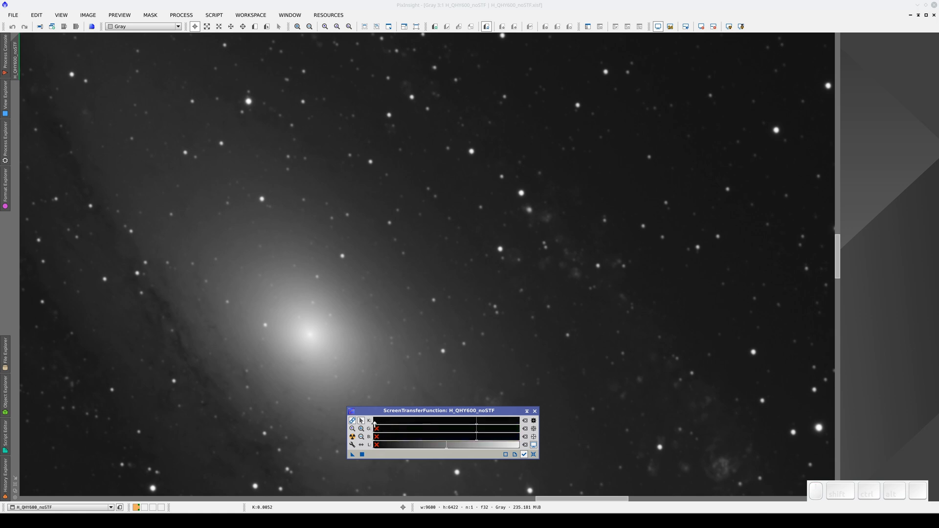
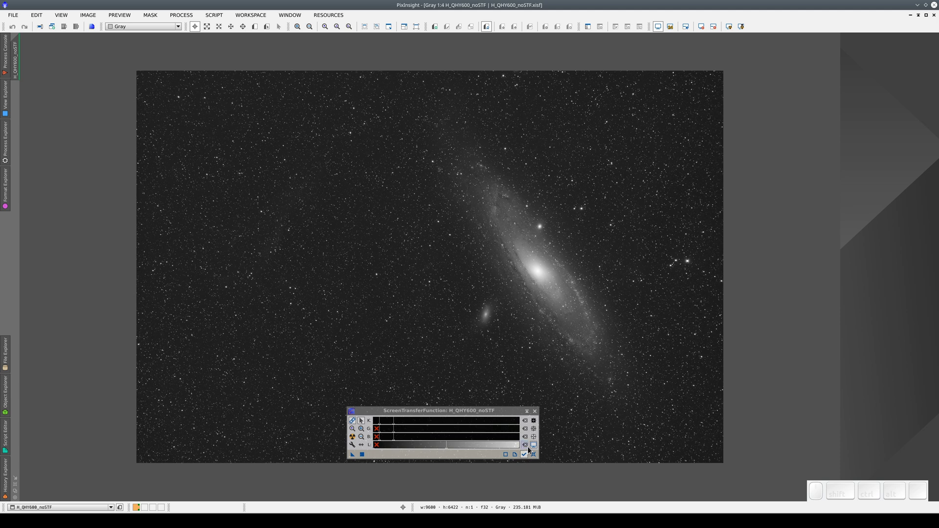
Reset the STF, then Auto Stretch the dark image so the full Andromeda galaxy and halo appear.
left_click(535, 455)
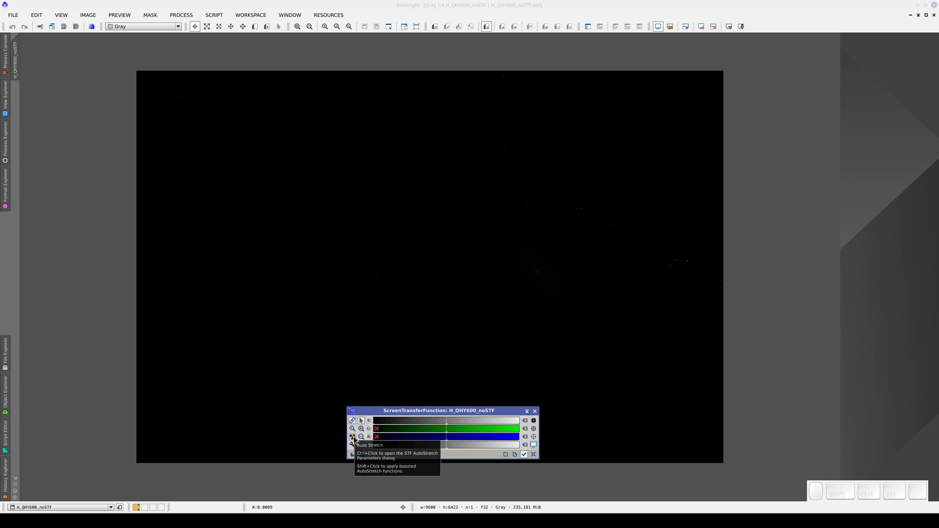
left_click(355, 438)
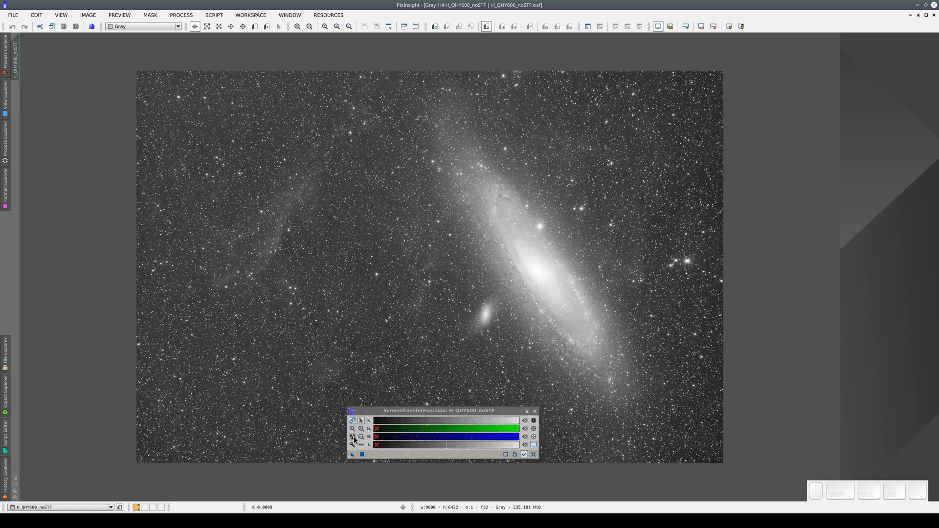
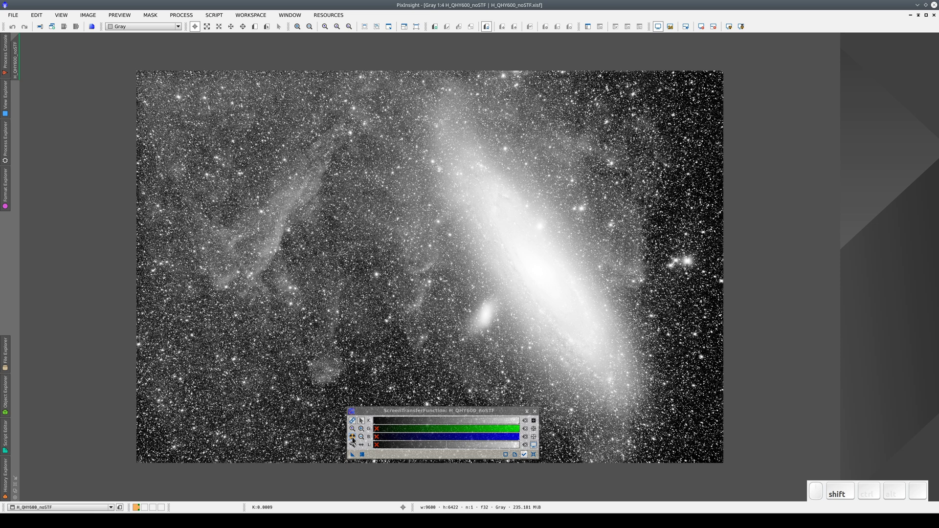
Toggle Auto Stretch to return from the boosted stretch to the standard one.
left_click(354, 442)
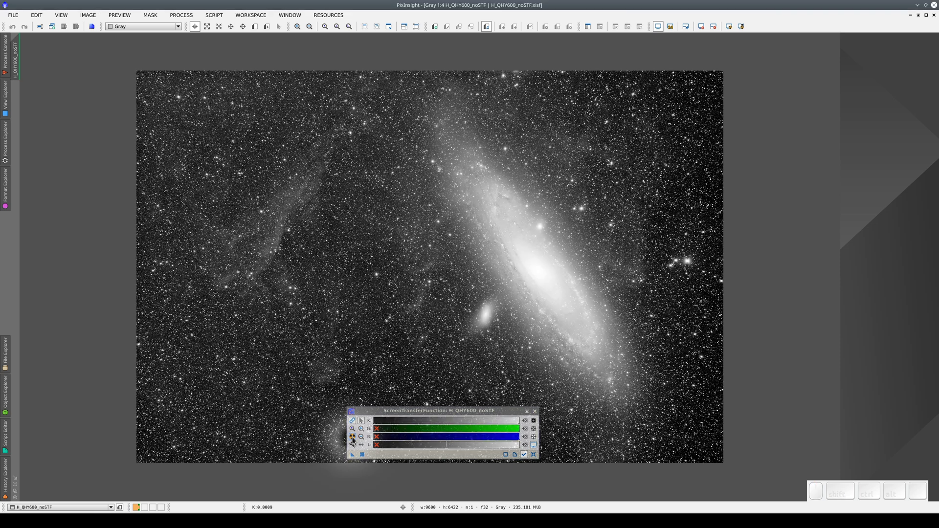
left_click(353, 441)
left_click(353, 441)
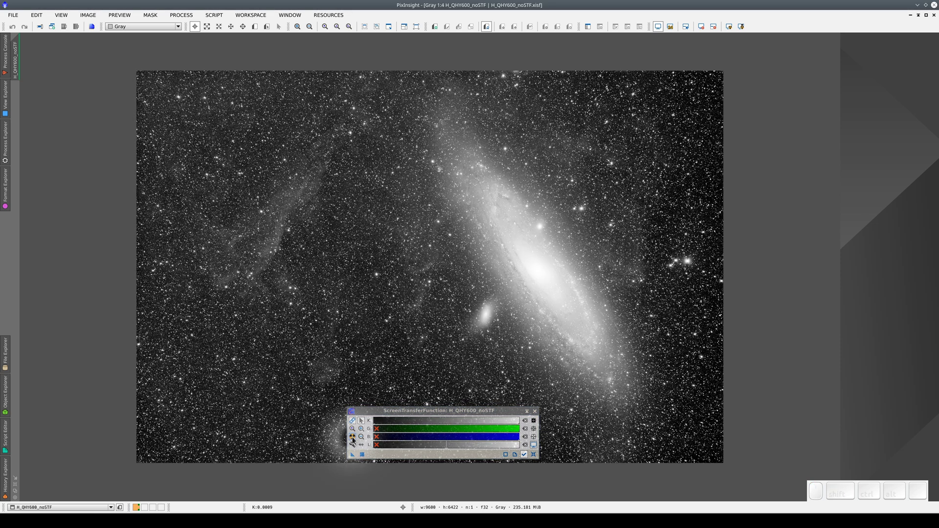
left_click(353, 441)
left_click(354, 441)
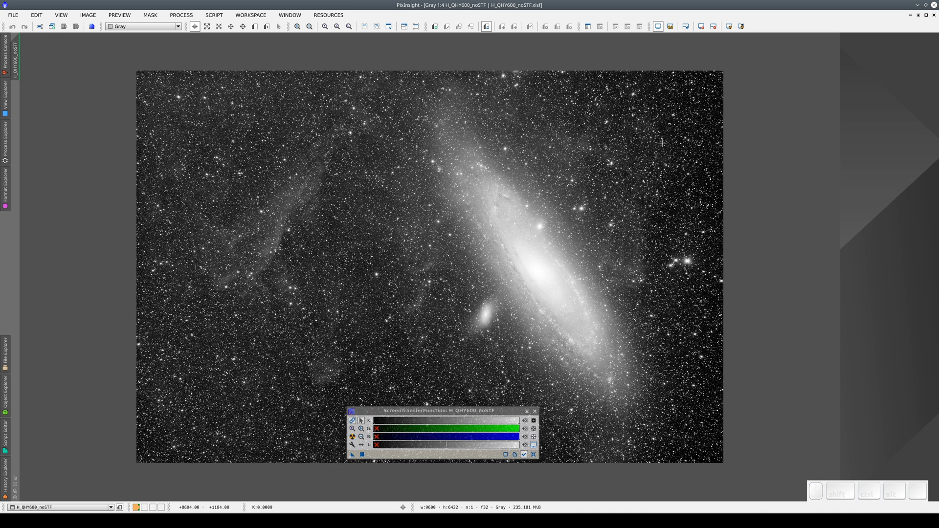
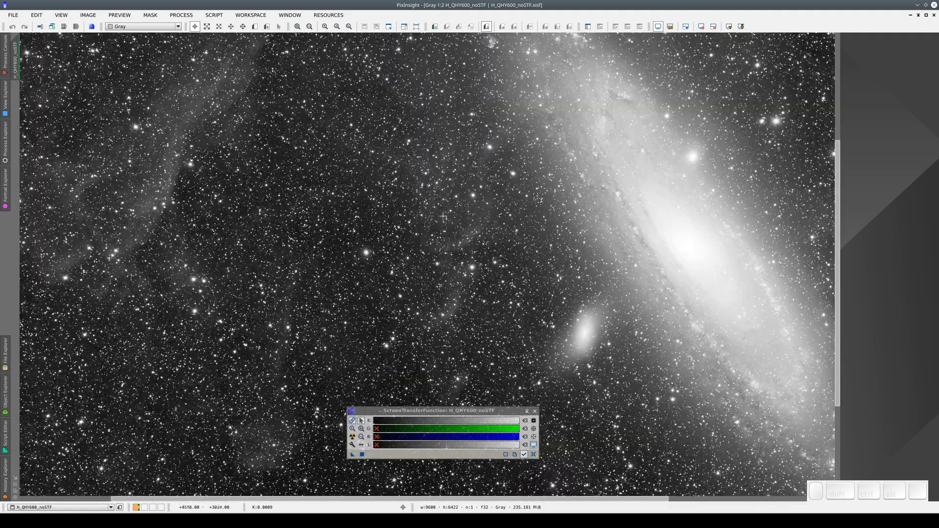
Pan around the enlarged faint nebulosity, then zoom back out to the full-frame view.
key("space")
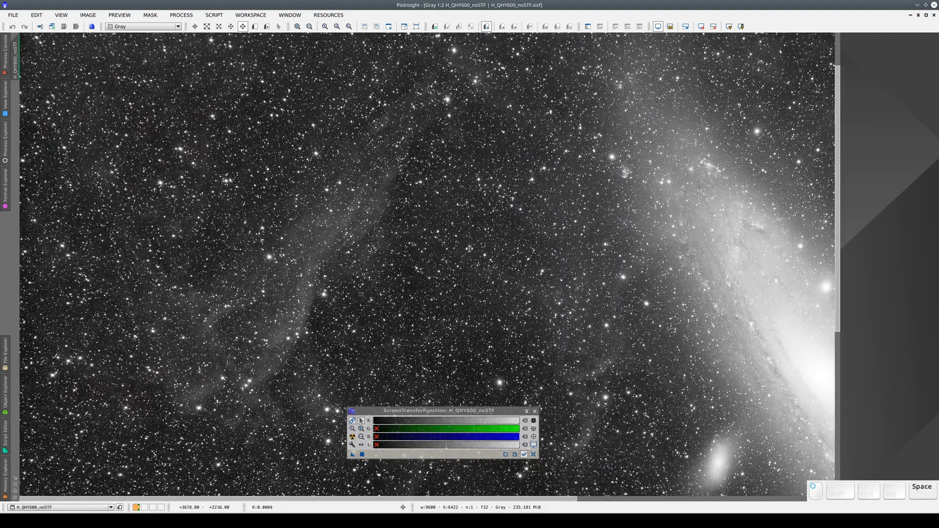
scroll("up", 3)
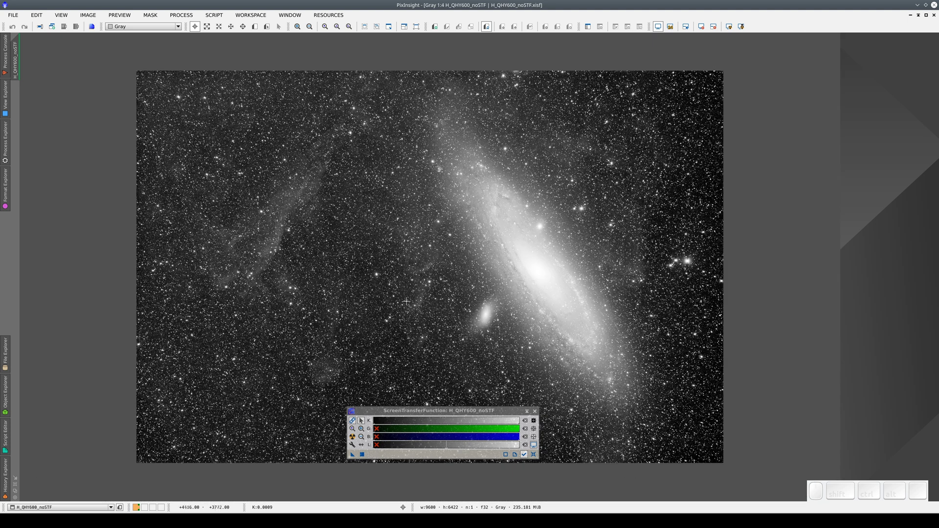
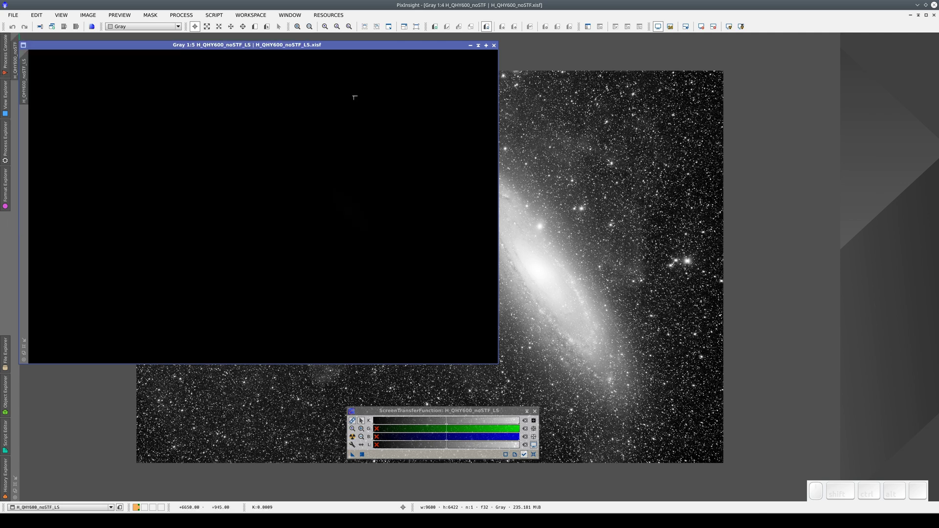
Position the H_QHY600_noSTF_LS window and Auto Stretch it to reveal the banded large-scale structure.
left_click(347, 45)
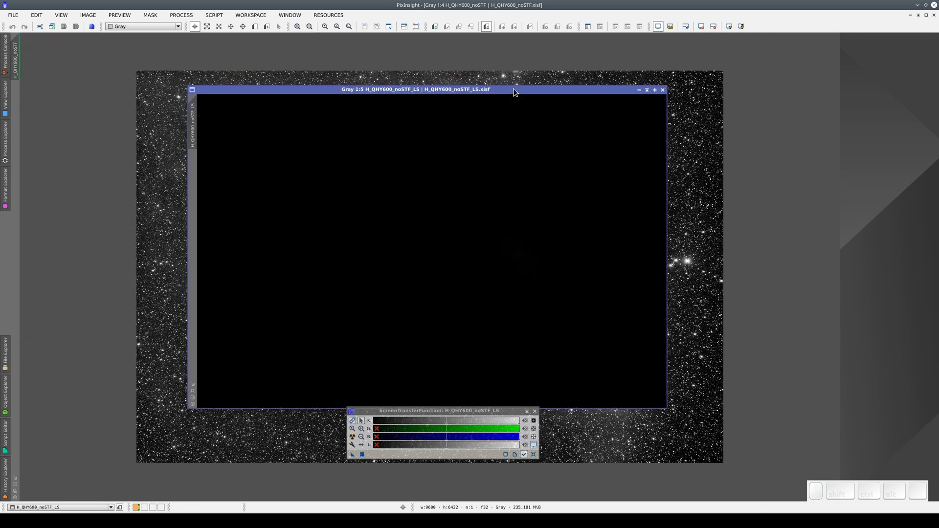
left_click(513, 89)
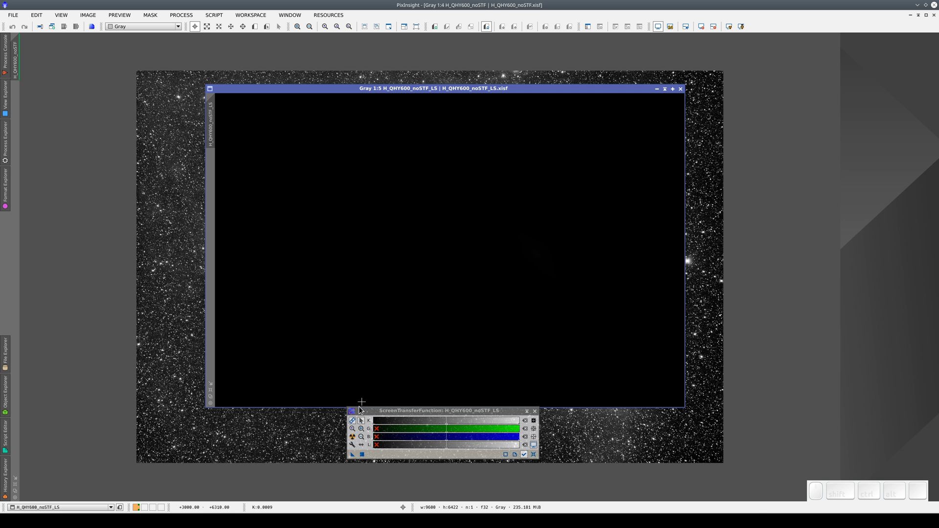
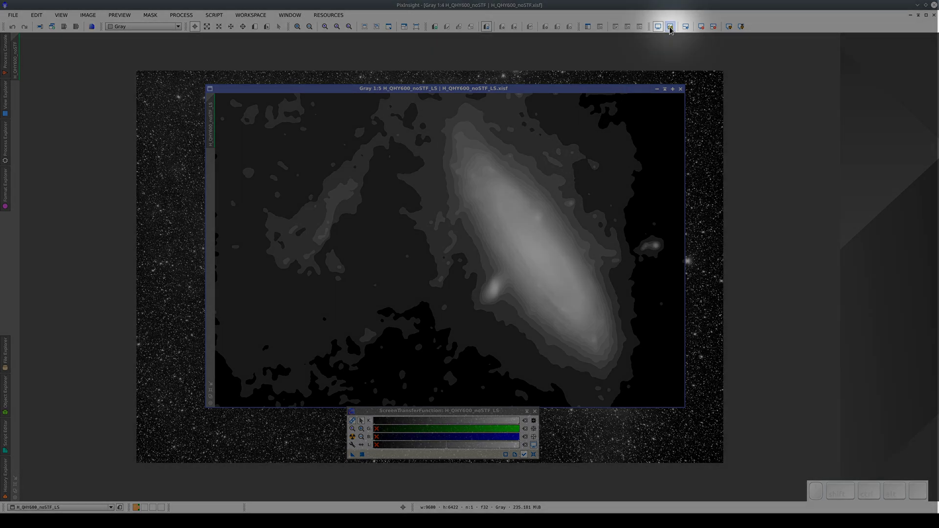
Enable 24-bit STF lookup tables so the large-scale image displays smoothly without banding.
left_click(671, 28)
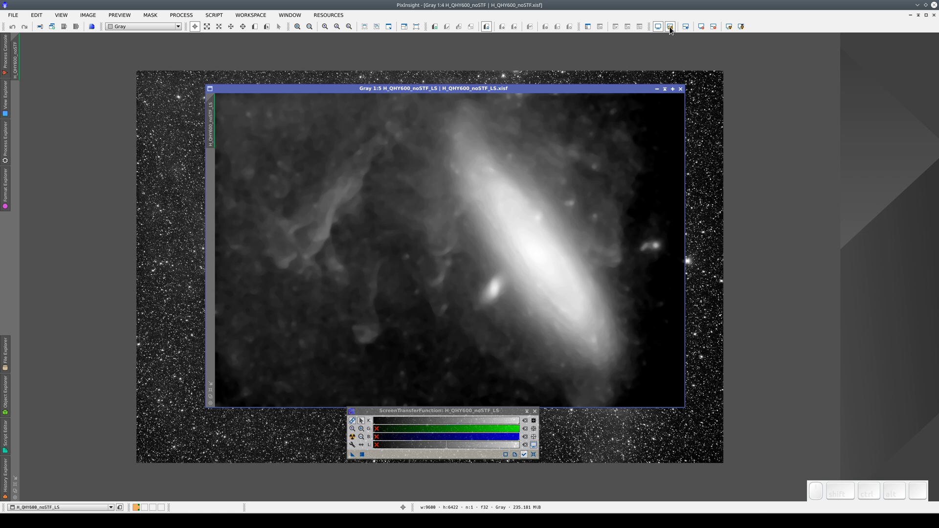